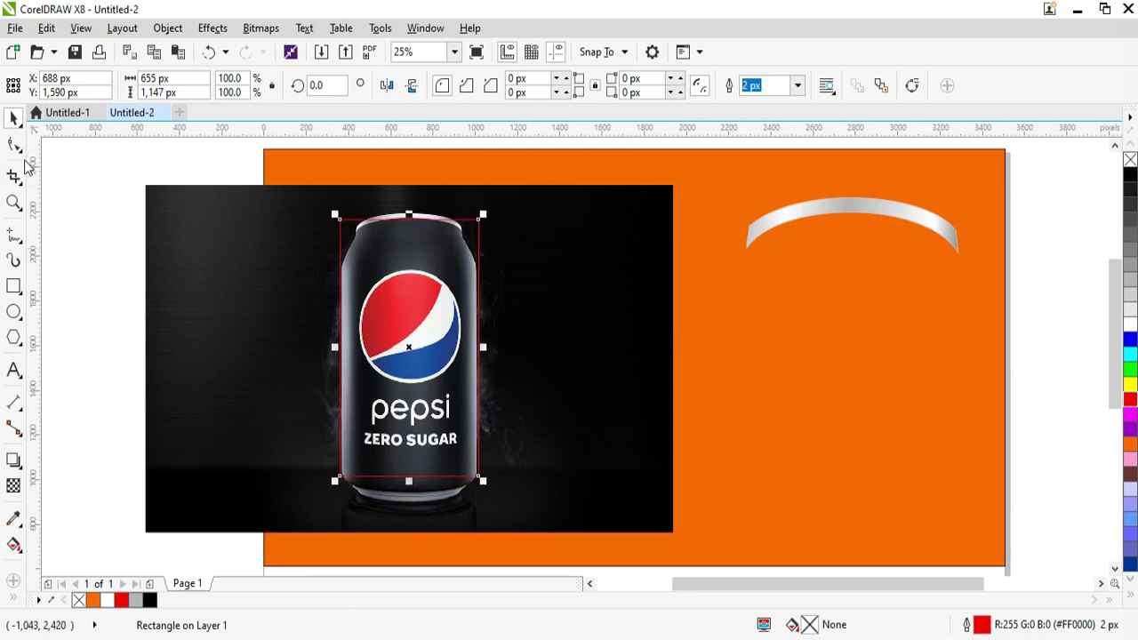
# Select the red rectangle with the Pick tool to prepare it for reshaping.
pyautogui.click(249, 320)
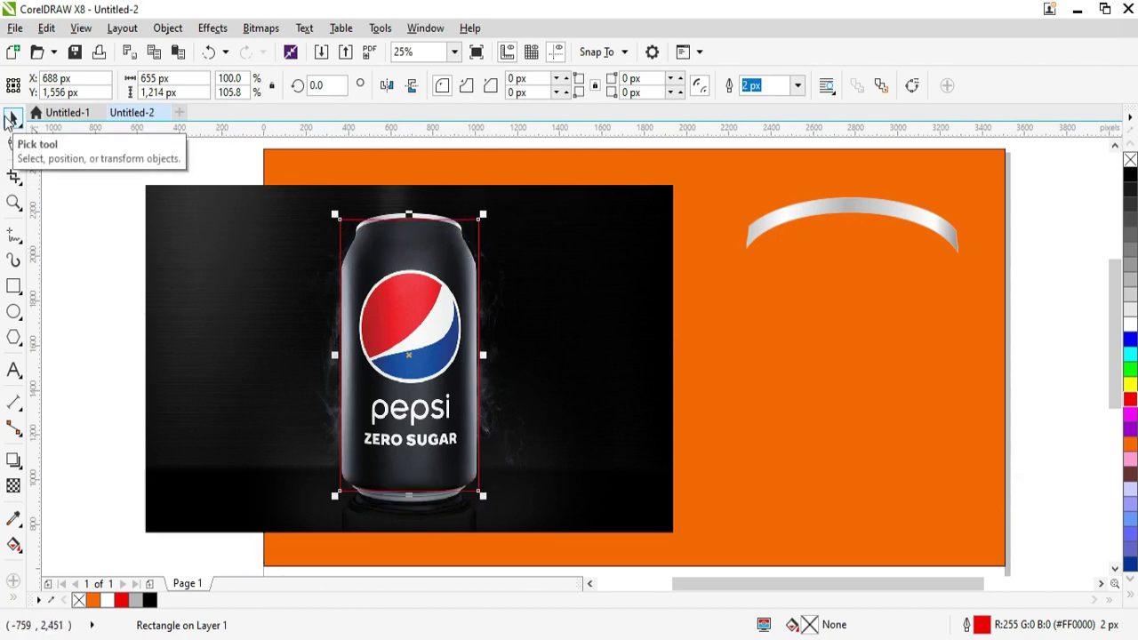
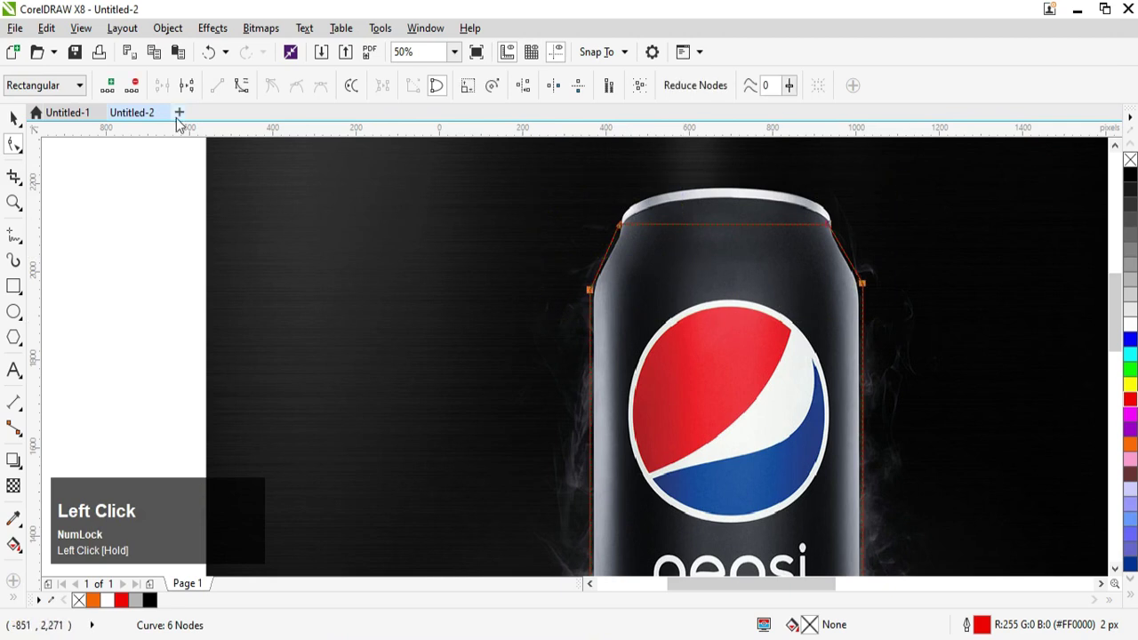
# Curve the outline's left and right shoulders and rim to follow the can's top edge.
pyautogui.scroll(3)
pyautogui.click(591, 299)
pyautogui.click(588, 298)
pyautogui.moveTo(591, 296); pyautogui.dragTo(648, 243)
pyautogui.click(662, 205)
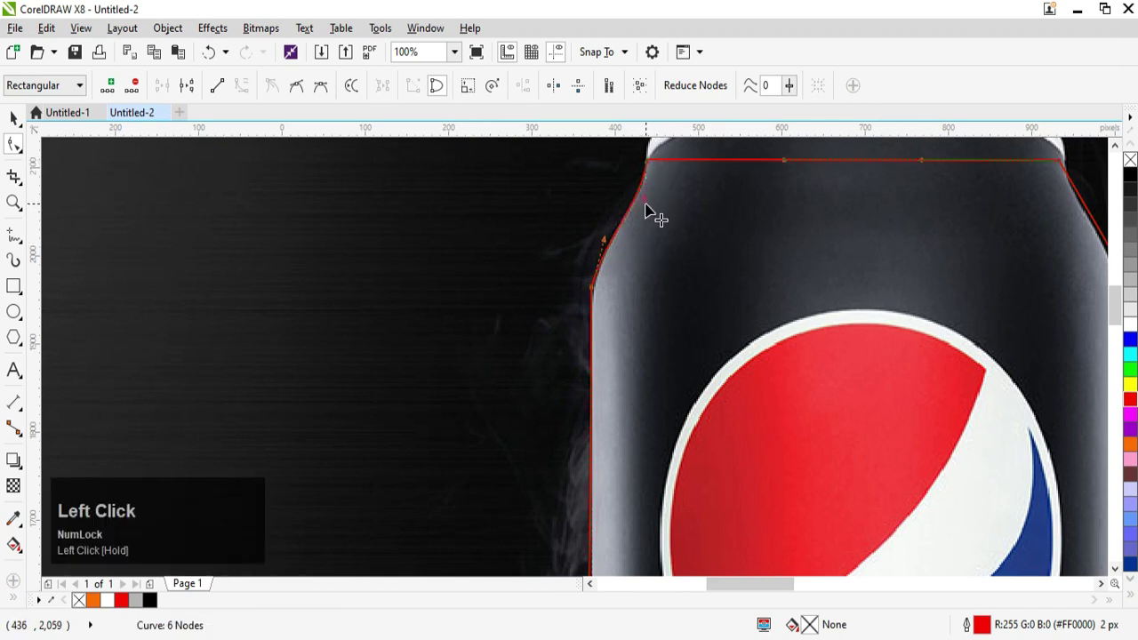
pyautogui.moveTo(1104, 591); pyautogui.dragTo(747, 168)
pyautogui.moveTo(746, 168); pyautogui.dragTo(770, 195)
pyautogui.scroll(3)
pyautogui.moveTo(733, 170); pyautogui.dragTo(791, 289)
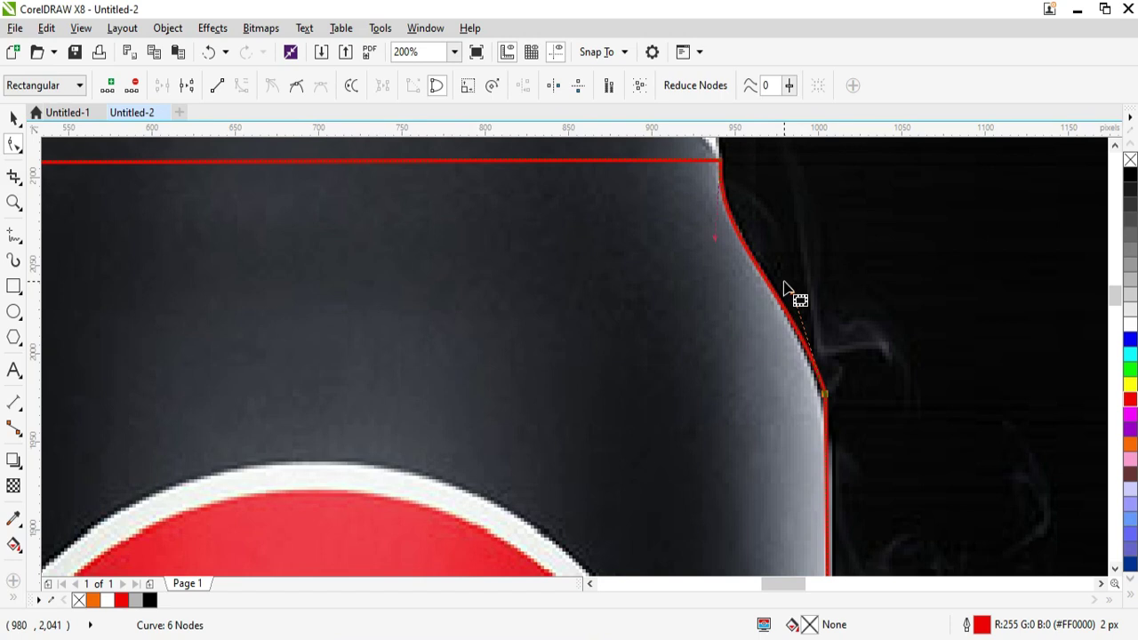
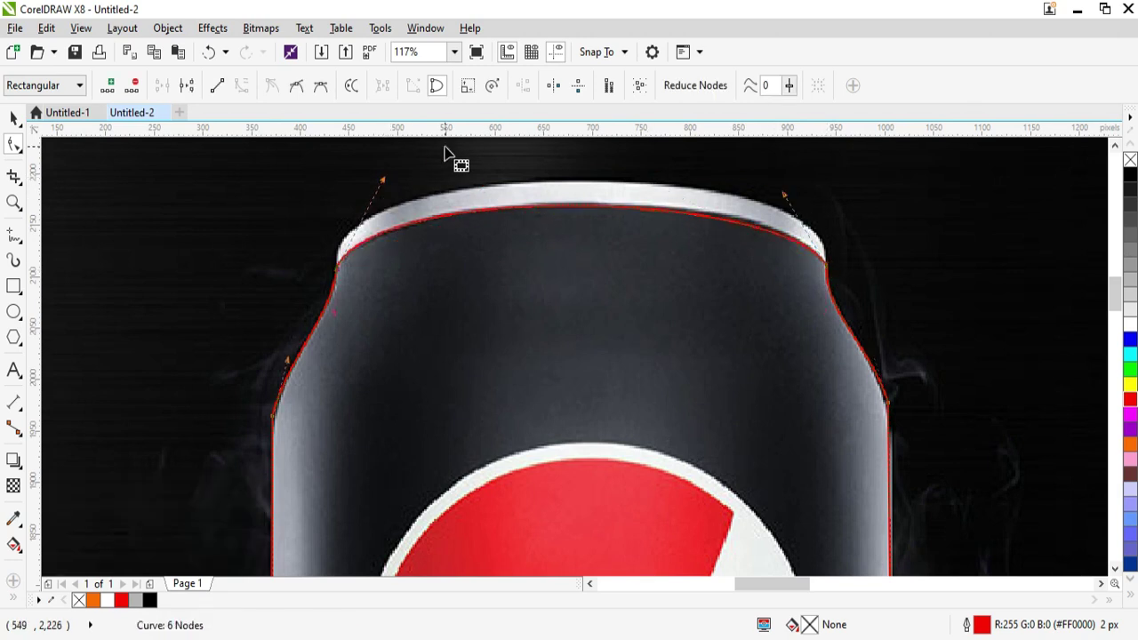
pyautogui.click(792, 201)
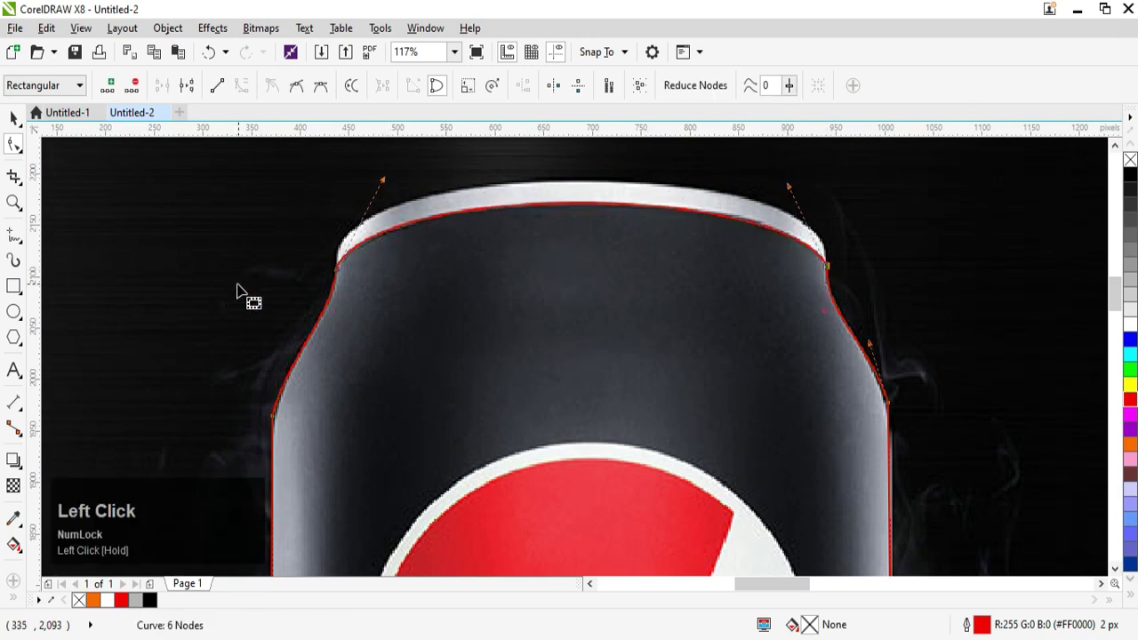
pyautogui.press('F4')
pyautogui.scroll(3)
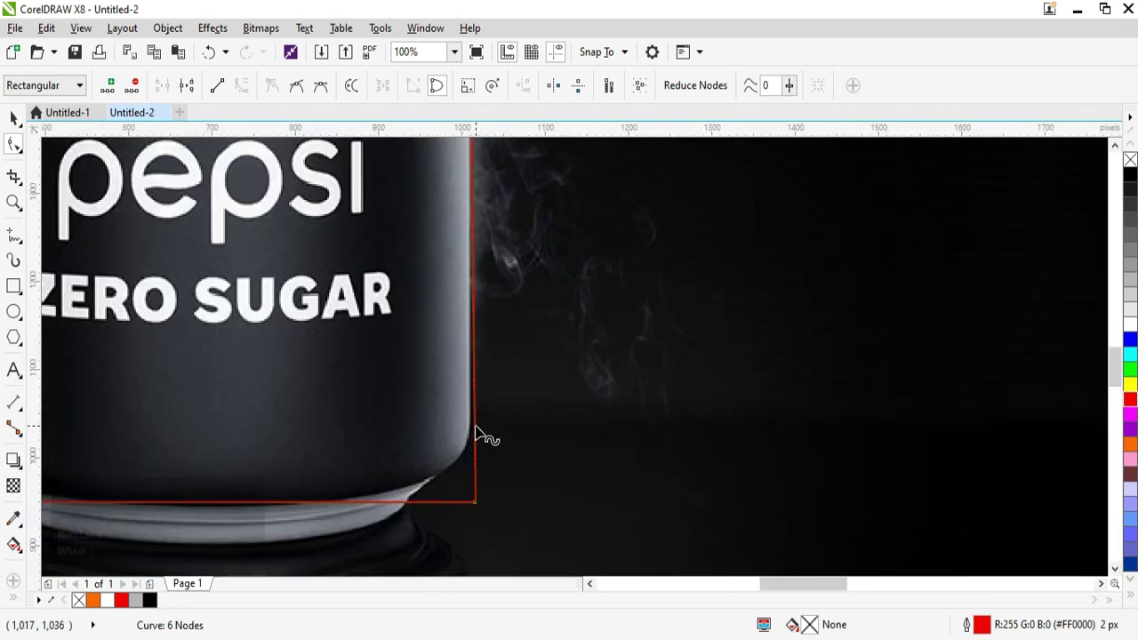
# Reshape the outline's lower right corner and add a node at the can's bottom corner.
pyautogui.moveTo(482, 432); pyautogui.dragTo(432, 509)
pyautogui.click(484, 512)
pyautogui.moveTo(431, 512); pyautogui.dragTo(474, 444)
pyautogui.click(474, 439)
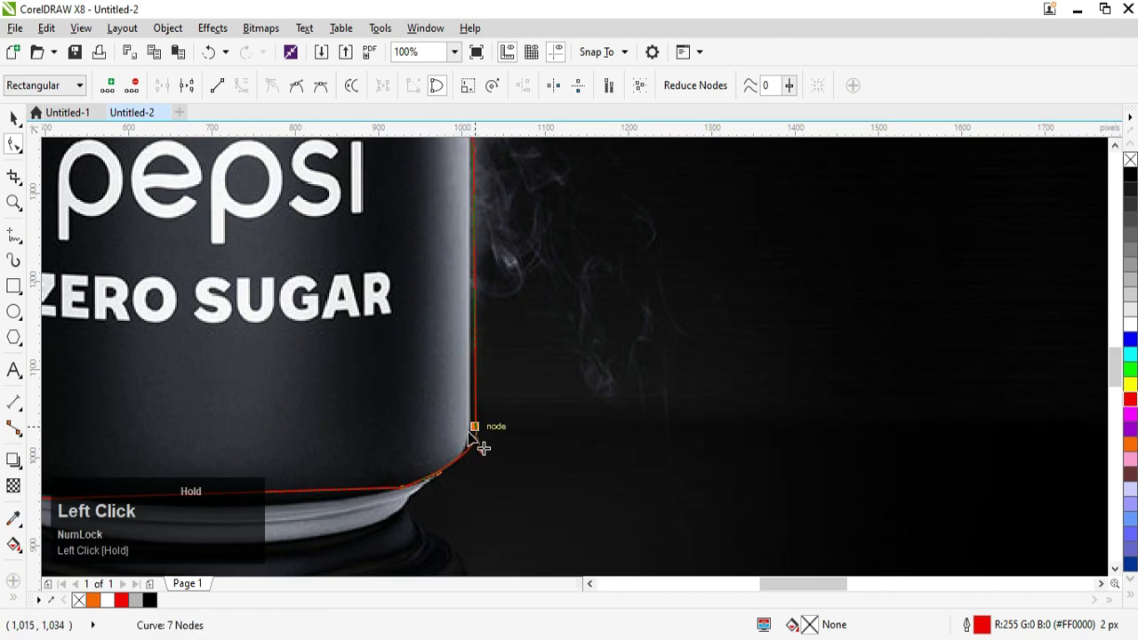
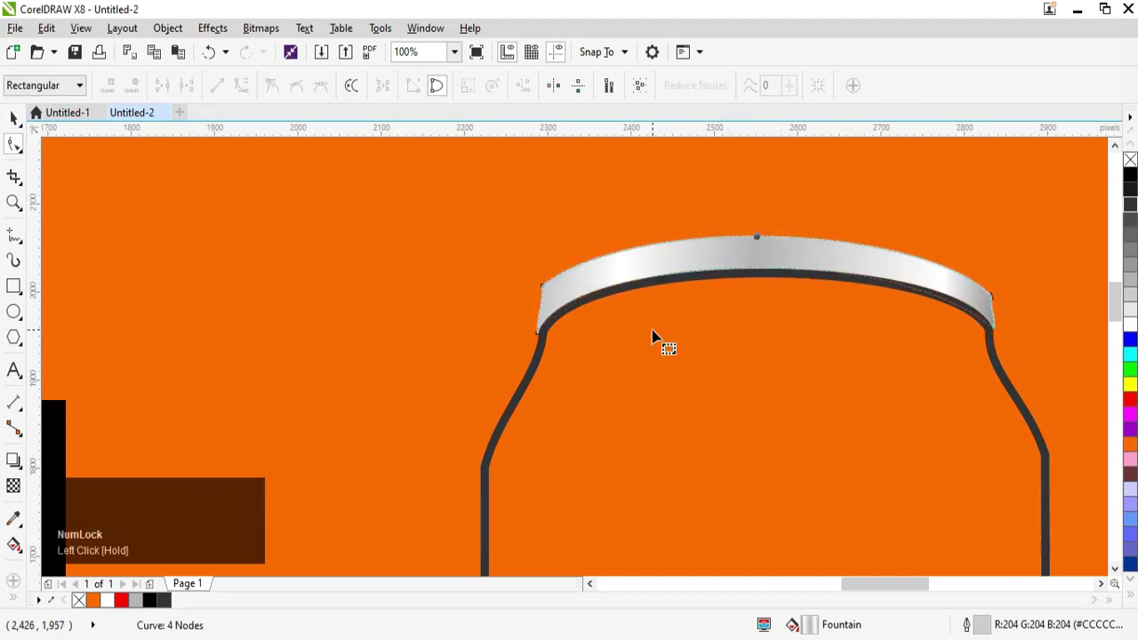
# Show the whole page and switch to the interactive fill tool.
pyautogui.press('F4')
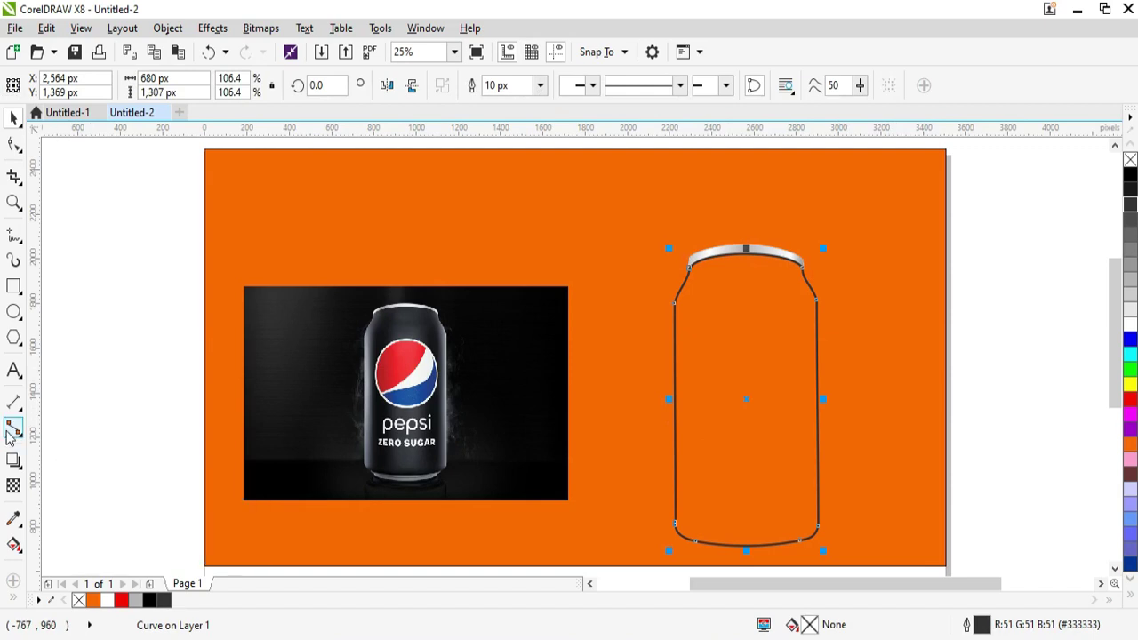
pyautogui.click(18, 546)
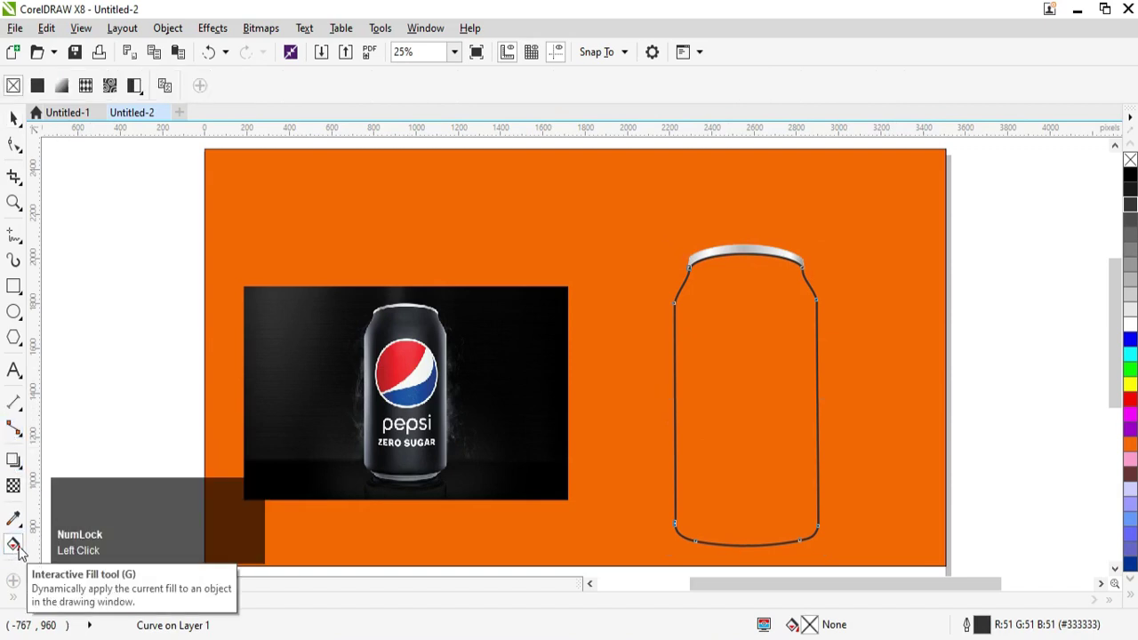
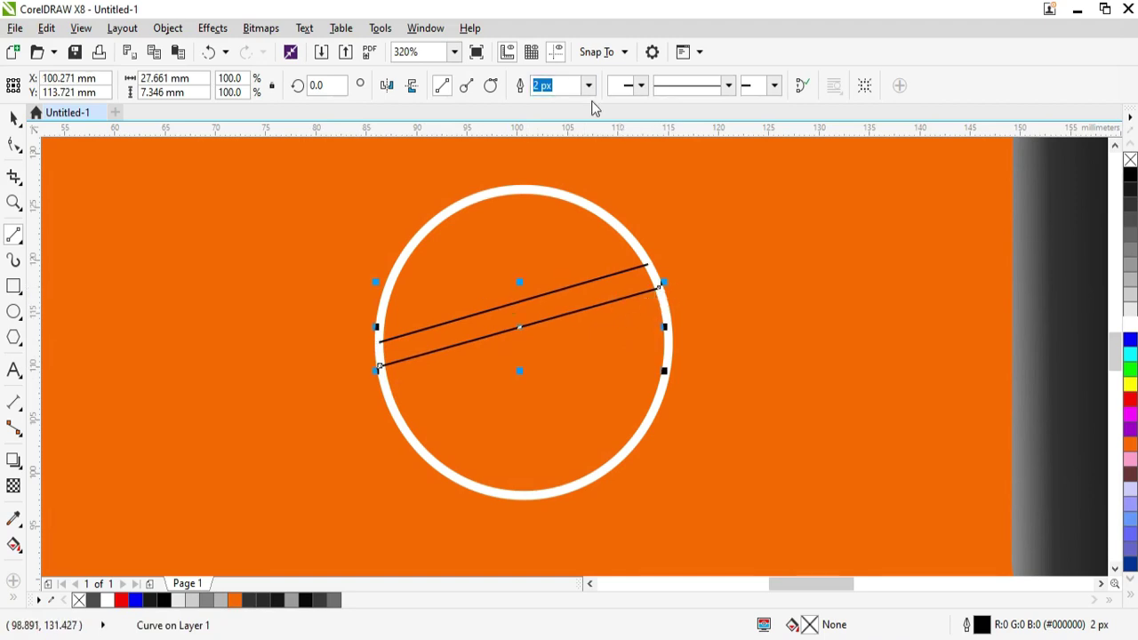
# Thicken the lower line's outline and bend it into a downward curve.
pyautogui.rightClick(594, 83)
pyautogui.click(564, 86)
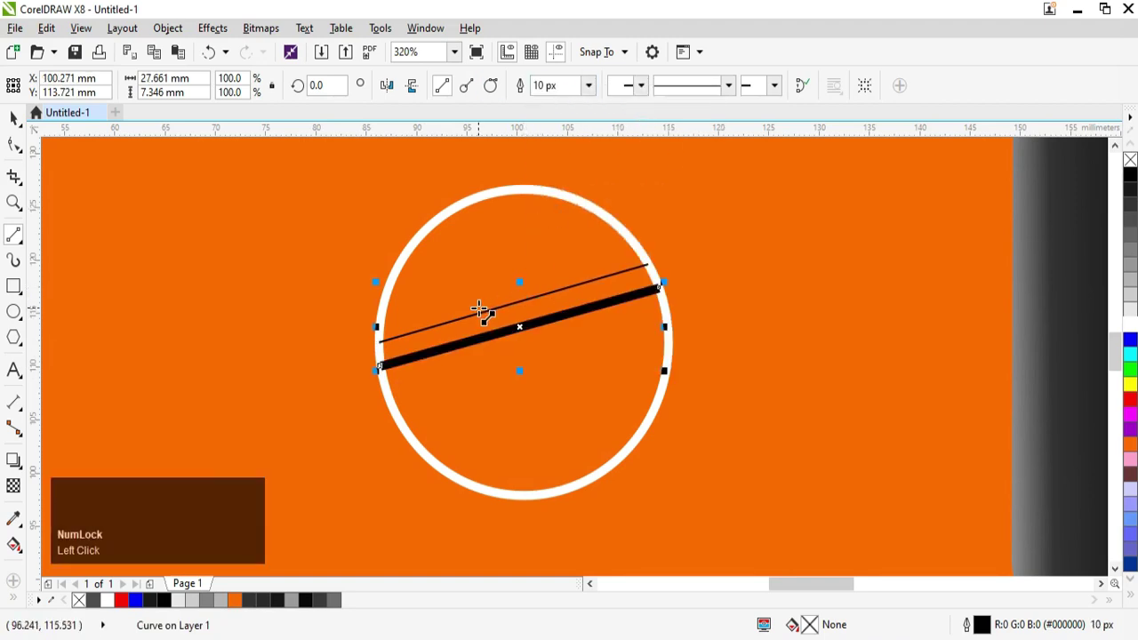
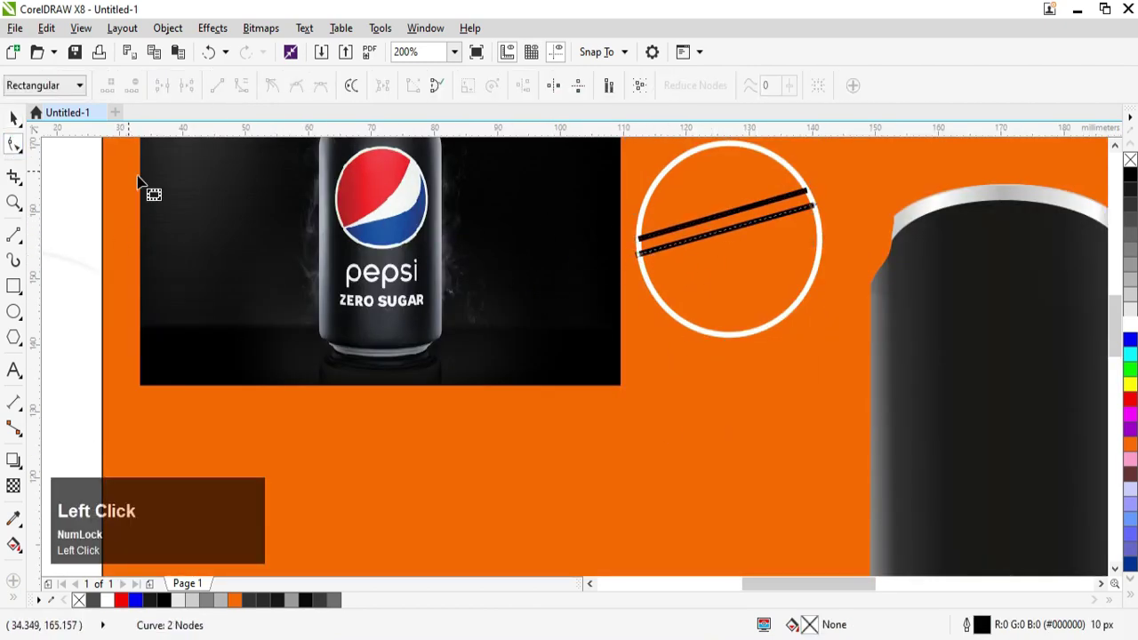
pyautogui.click(742, 235)
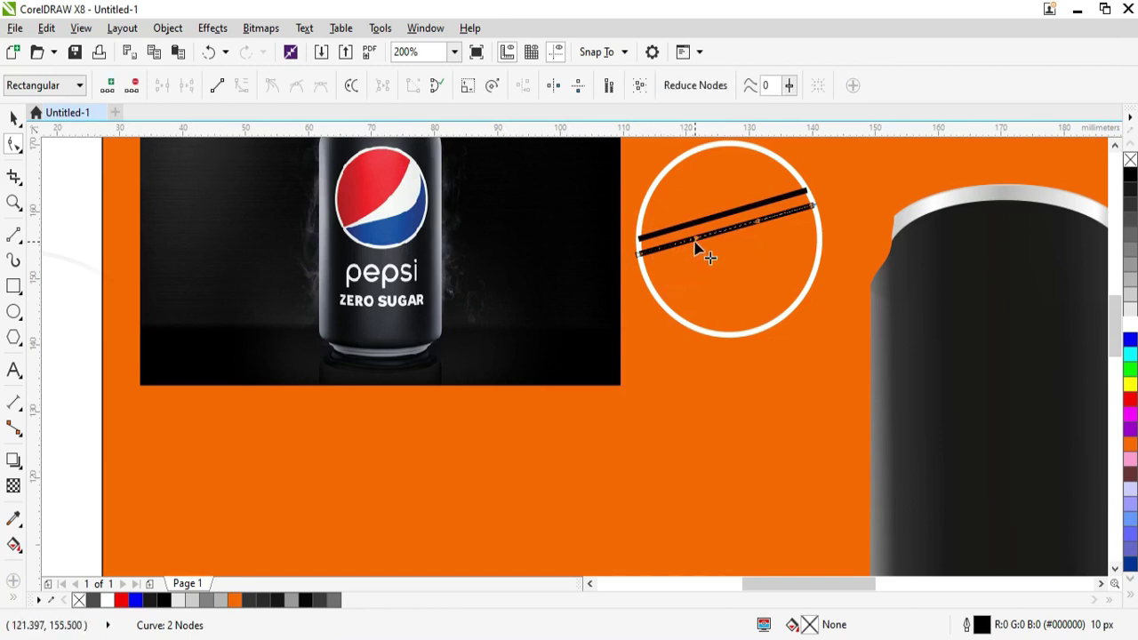
pyautogui.moveTo(705, 246); pyautogui.dragTo(764, 269)
# Bend the upper line into a curve sweeping up toward the circle, completing the wave.
pyautogui.click(765, 270)
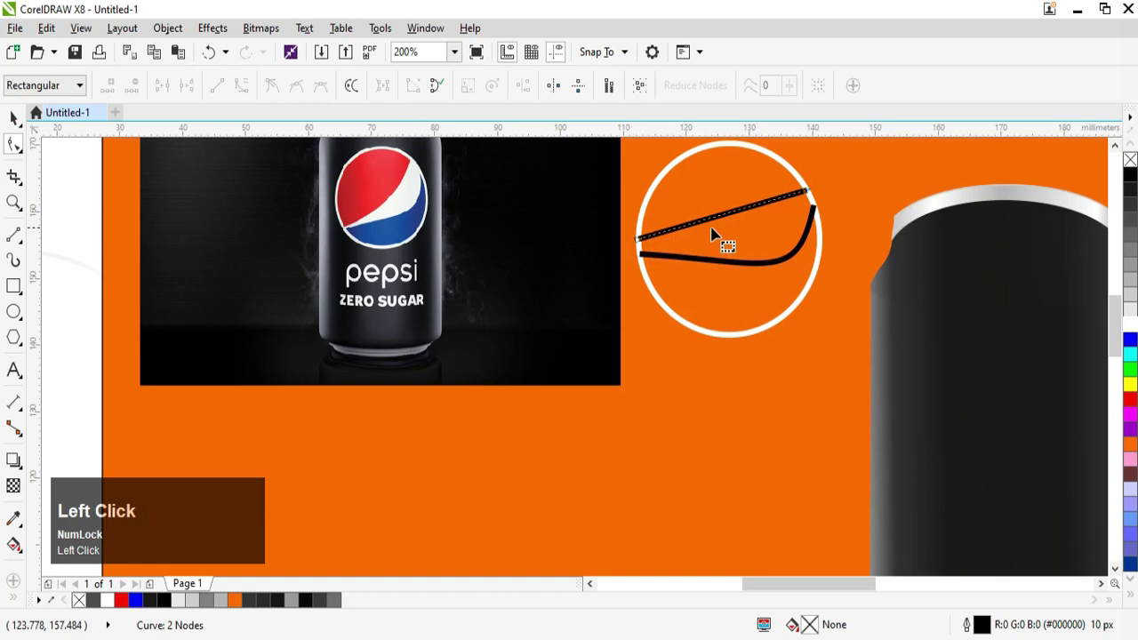
pyautogui.moveTo(716, 225); pyautogui.dragTo(734, 220)
pyautogui.moveTo(734, 221); pyautogui.dragTo(791, 264)
pyautogui.click(791, 266)
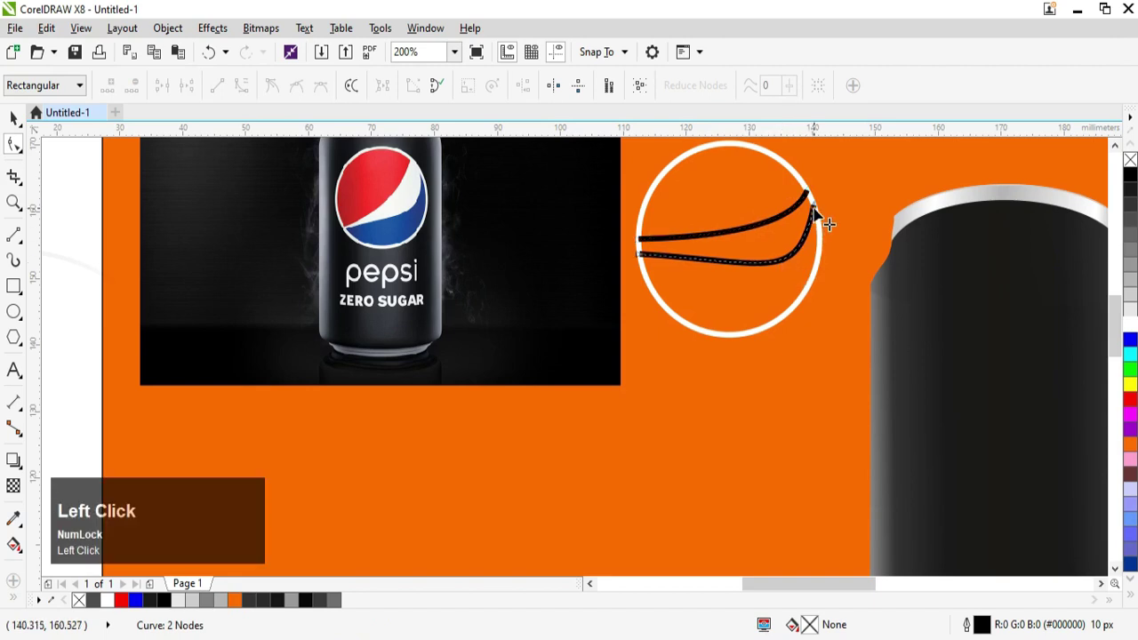
pyautogui.click(14, 123)
pyautogui.scroll(3)
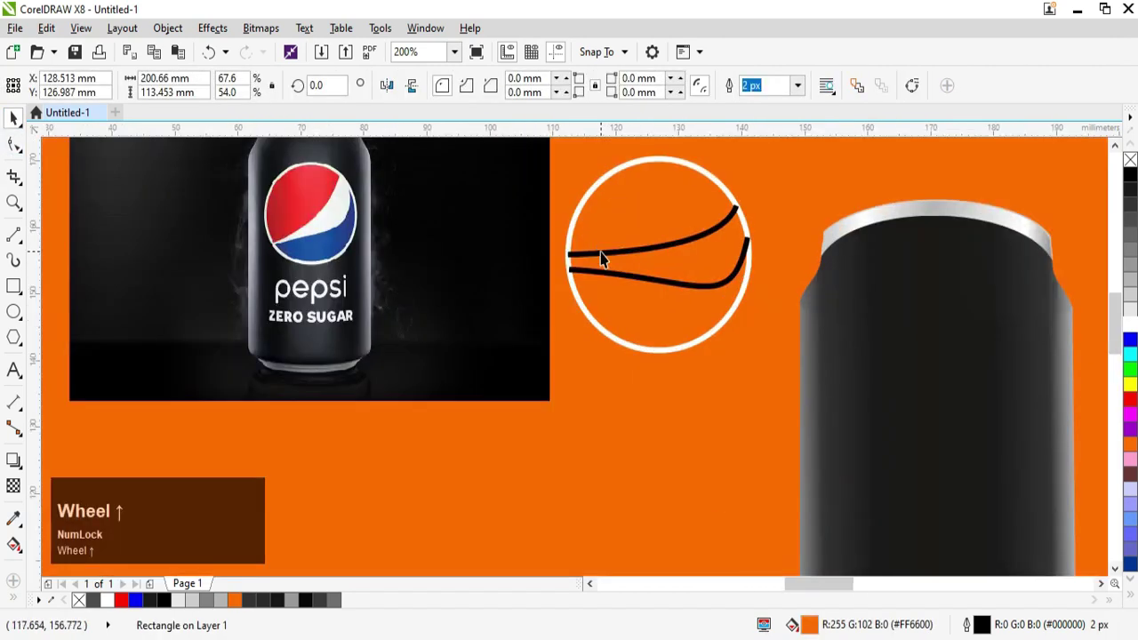
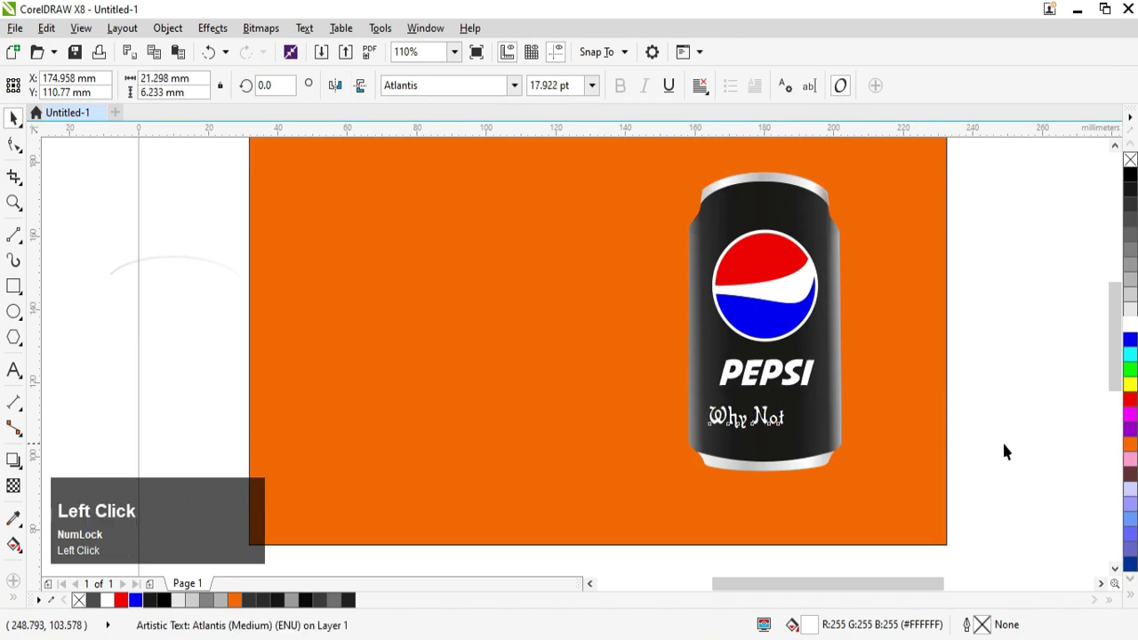
# Select the white PEPSI wordmark to reposition it above 'Why Not'.
pyautogui.click(778, 385)
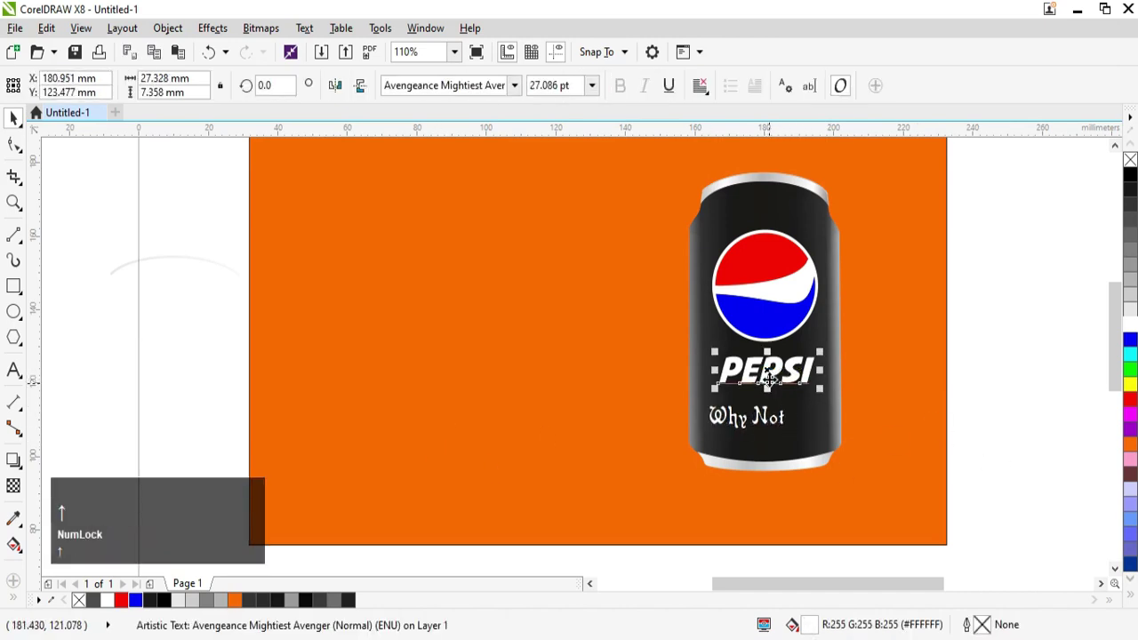
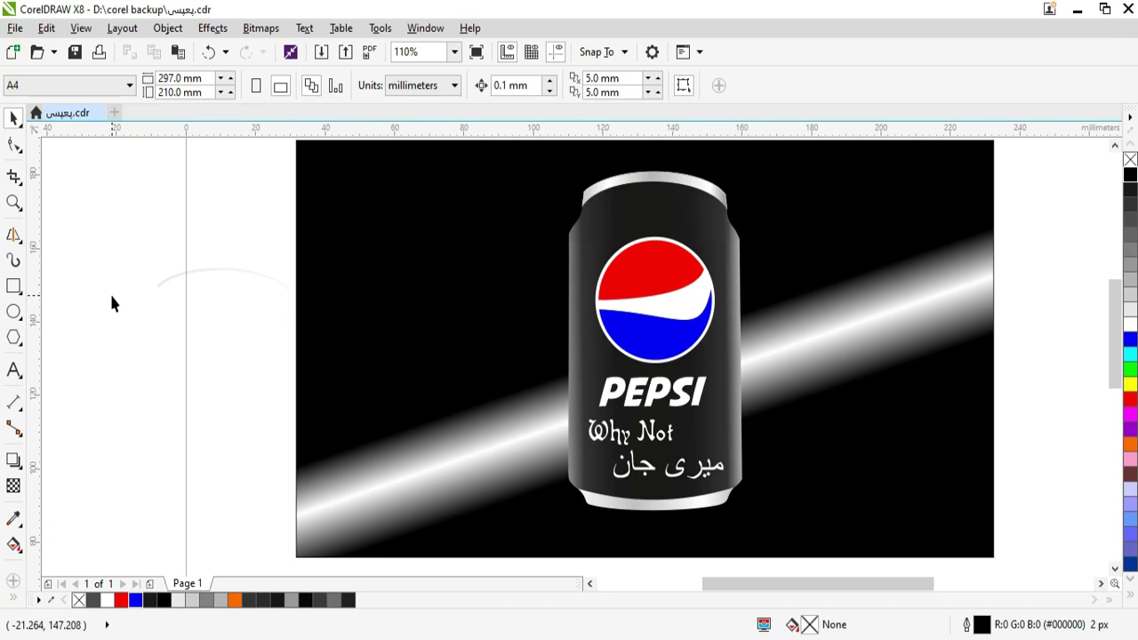
# Start drawing a new can-shaped copy for the pattern fill.
pyautogui.click(120, 301)
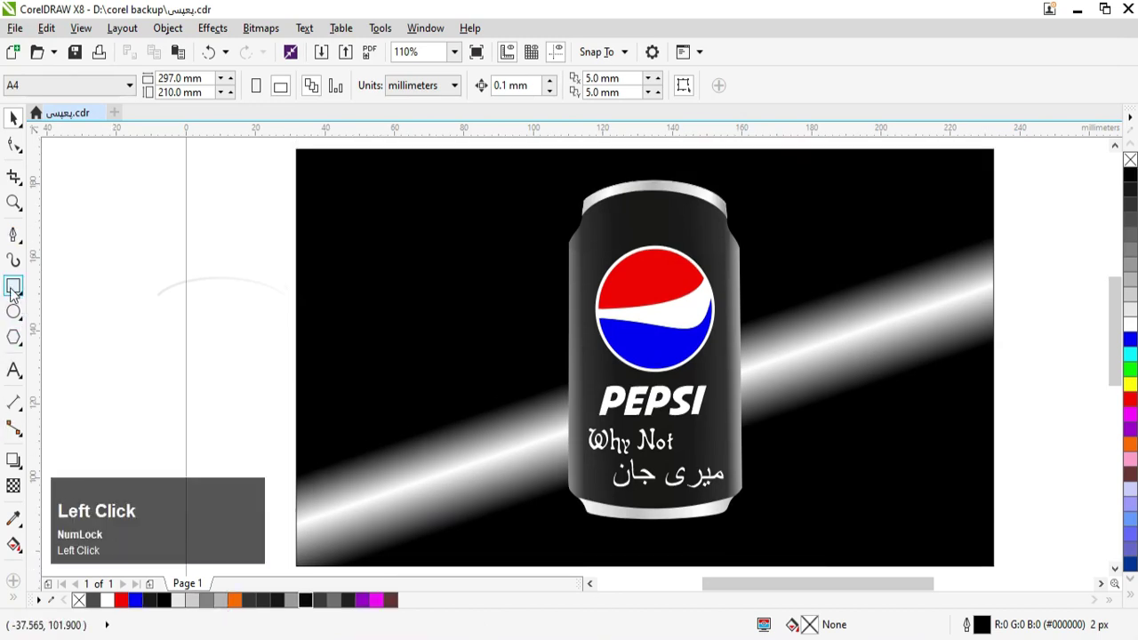
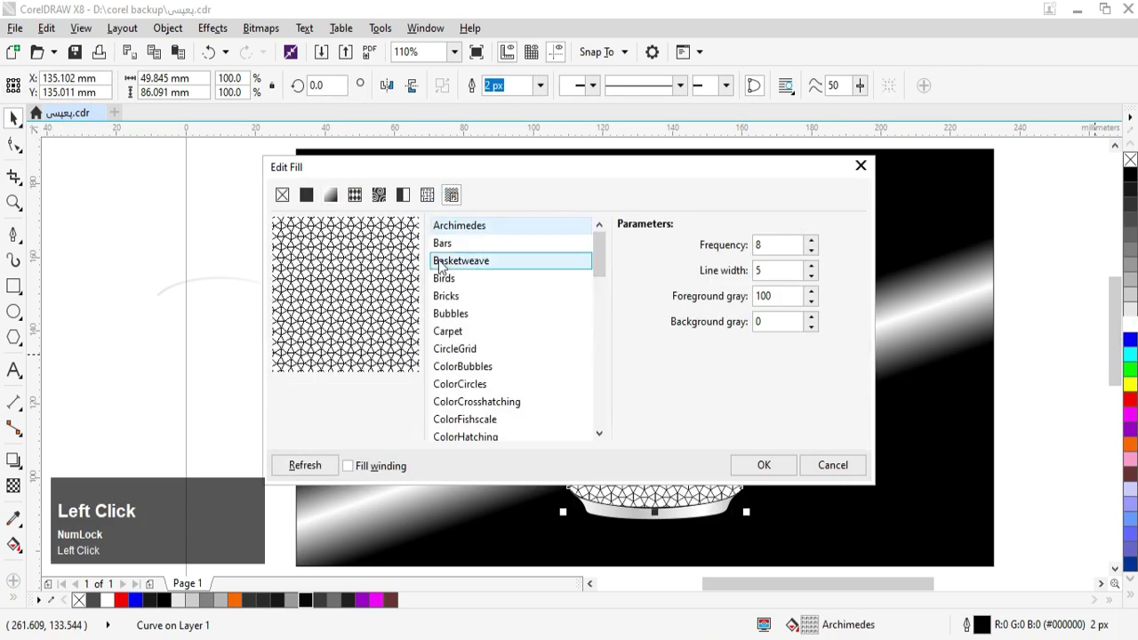
# Apply the Bubbles PostScript pattern fill to the can overlay.
pyautogui.click(465, 316)
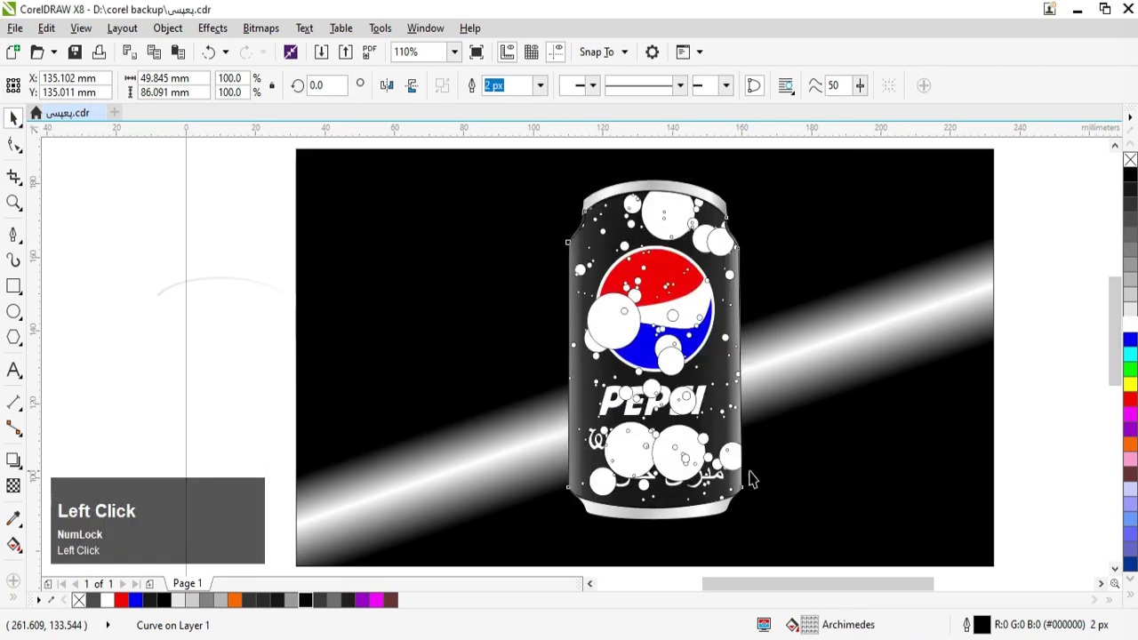
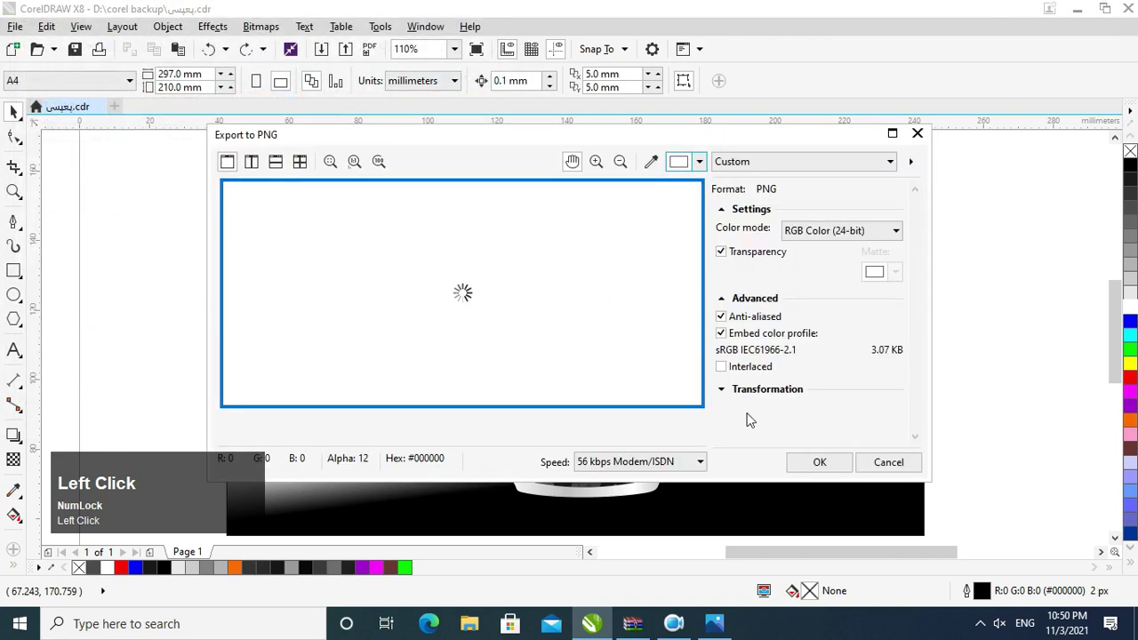
# Confirm the PNG export, replacing the existing file on the desktop.
pyautogui.click(834, 461)
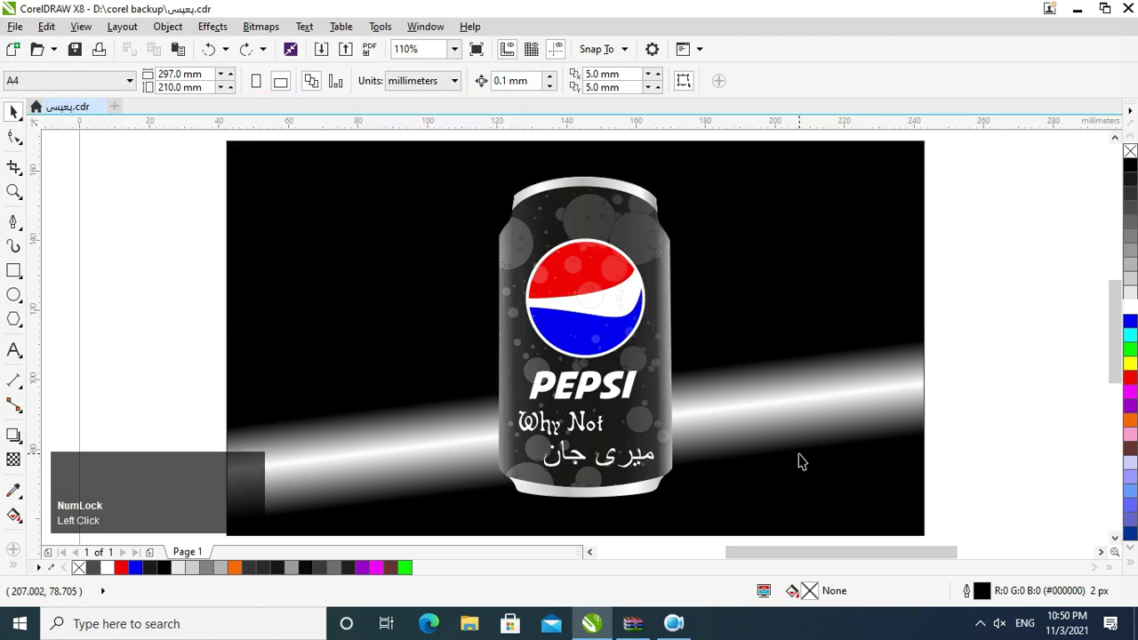